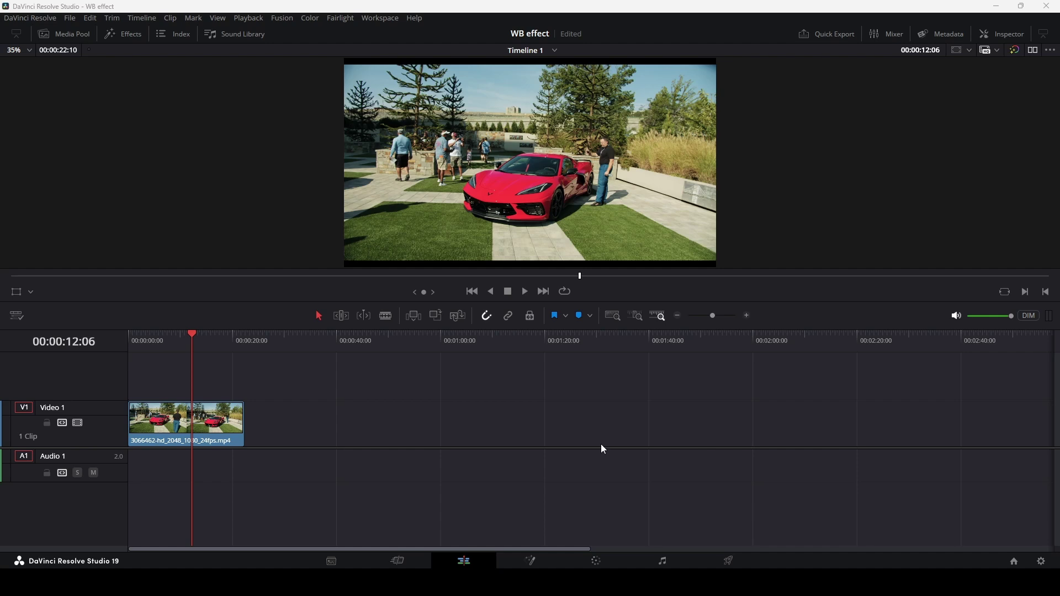
Zoom the viewer in on the red sports car footage from 35% to about 103%
{"action": "middle_click", "coordinate": [464, 135]}
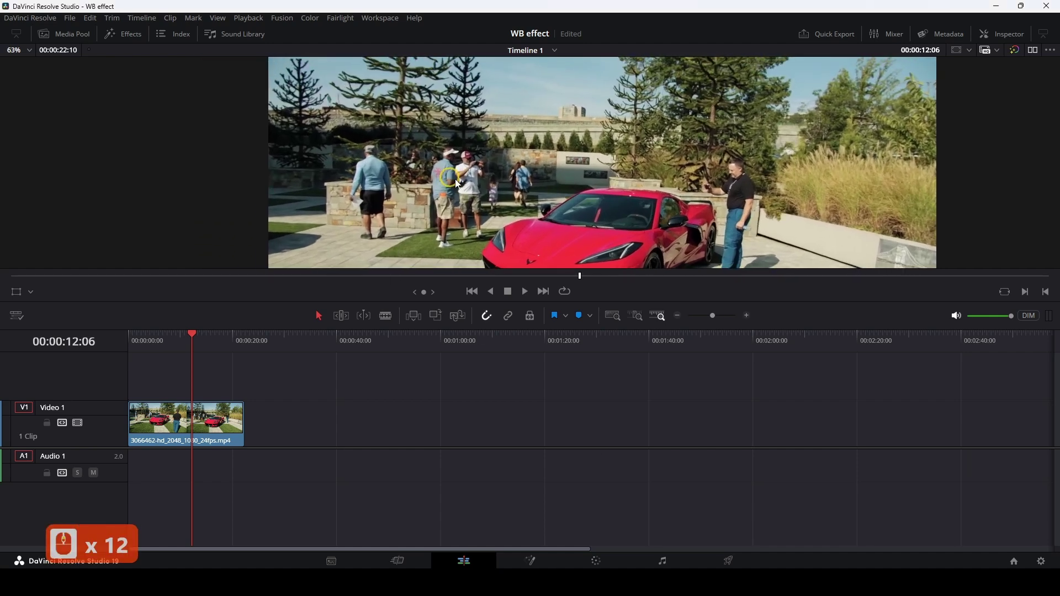